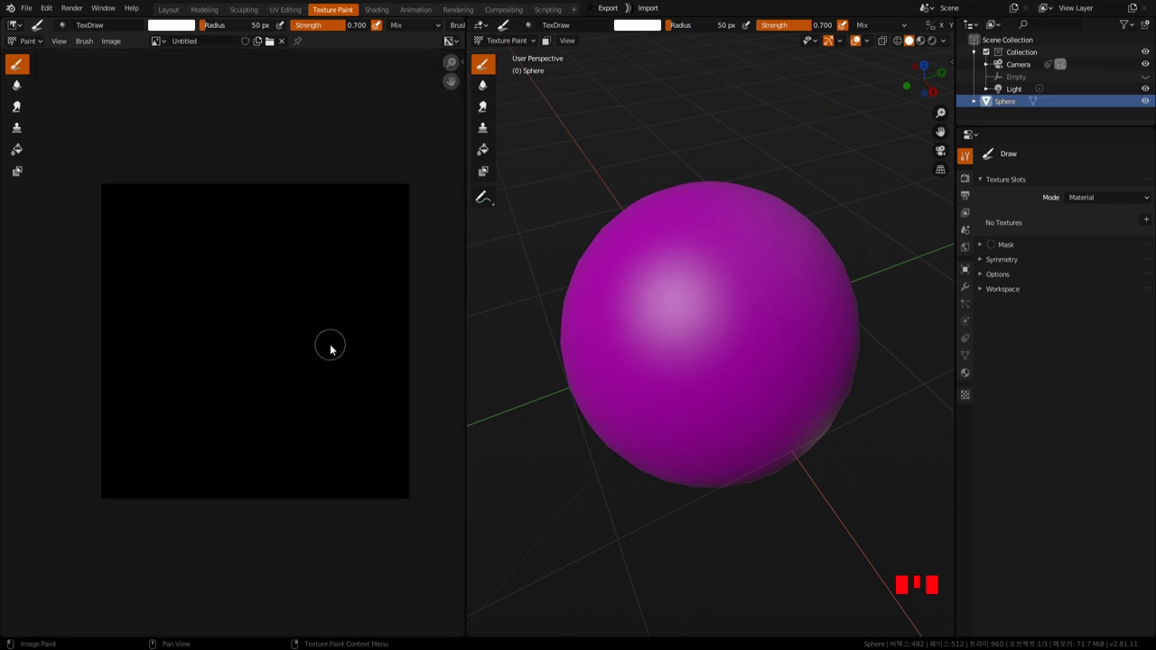
Step: Check the sphere's UVs in Edit Mode, then return to Texture Paint with a new black base color texture
key(Tab)
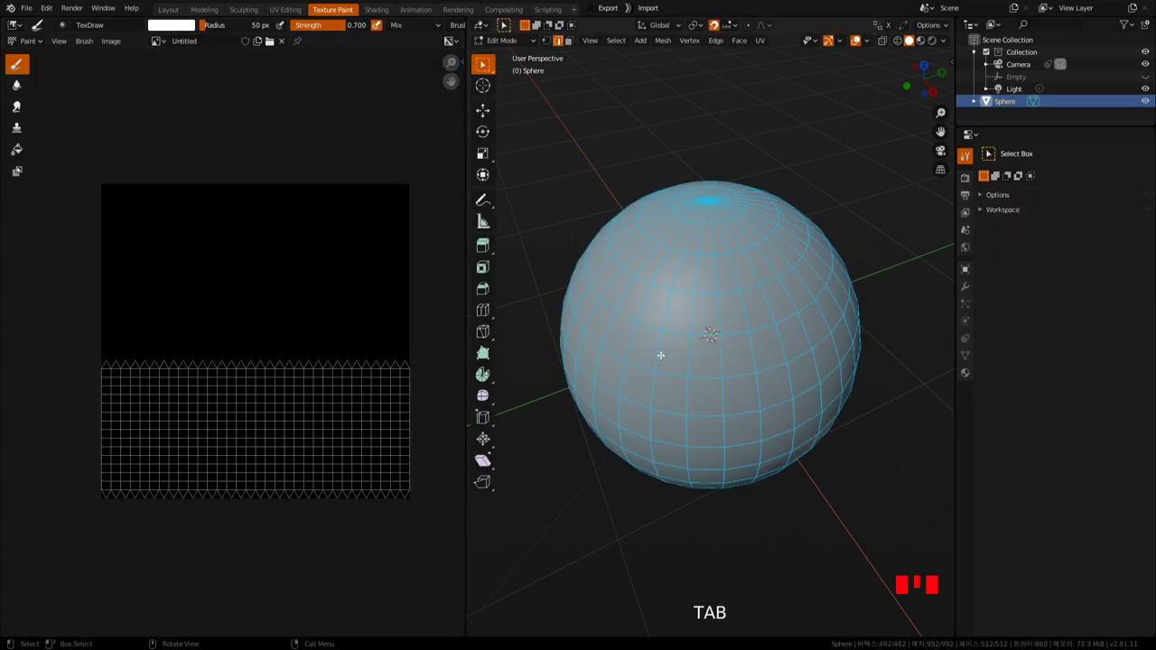
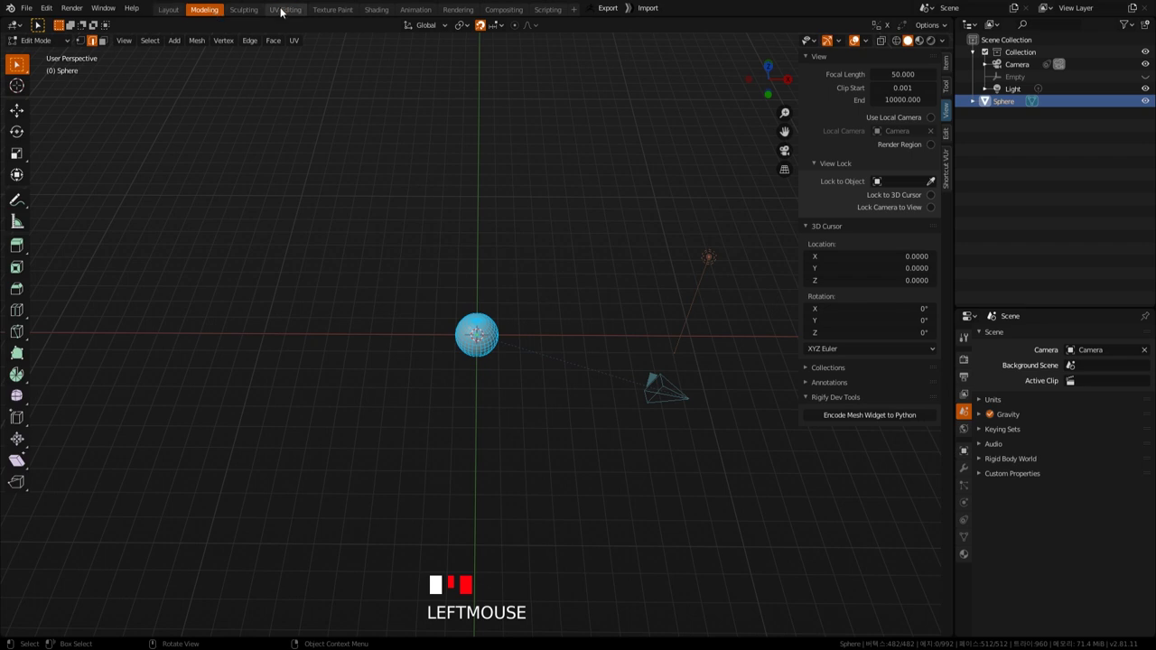
scroll(up, 3)
scroll(down, 3)
key(n)
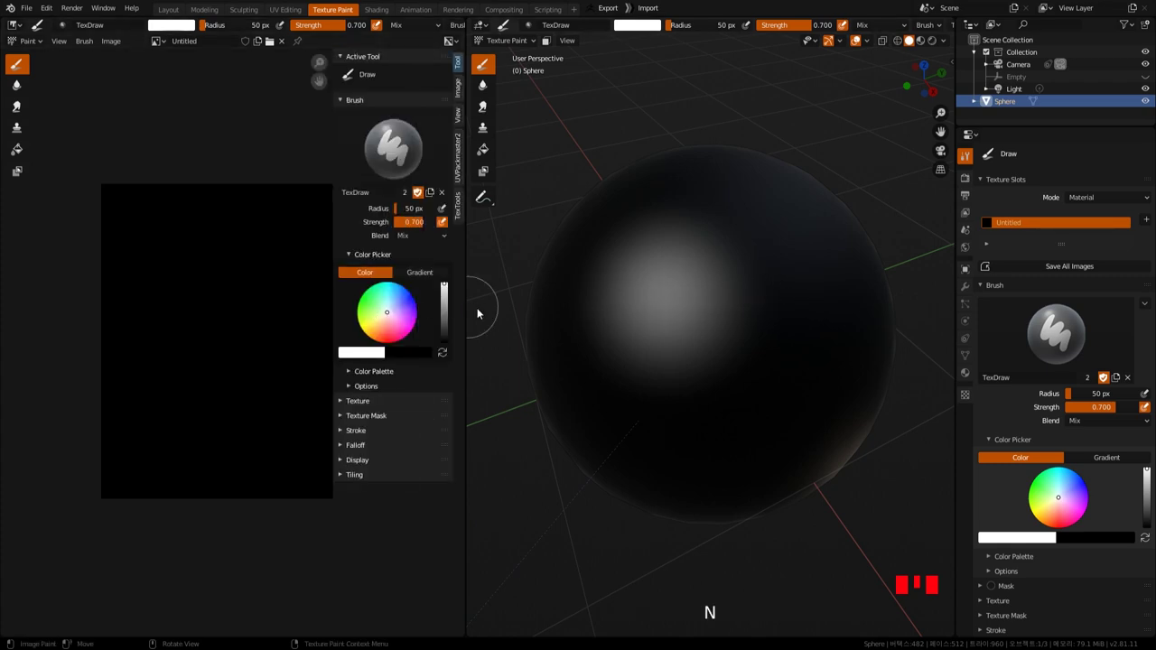
Step: Paint white strokes across the front of the black sphere, orbiting between strokes
drag(818, 286, 810, 389)
middle_click(810, 390)
drag(706, 255, 765, 341)
middle_click(766, 342)
drag(719, 236, 634, 252)
middle_click(634, 252)
drag(721, 278, 686, 219)
drag(685, 219, 657, 242)
drag(658, 242, 727, 384)
drag(728, 383, 750, 308)
drag(750, 308, 773, 398)
middle_click(773, 399)
Step: Add more white blotches around the sphere from further angles
drag(746, 300, 740, 336)
middle_click(739, 336)
drag(717, 374, 668, 322)
middle_click(668, 321)
drag(650, 325, 733, 329)
middle_click(734, 329)
drag(654, 330, 673, 364)
middle_click(673, 364)
drag(695, 364, 762, 375)
drag(762, 375, 678, 248)
drag(678, 248, 737, 367)
Step: Load Brick_wall_02_diffuse_xtm.png as a new Image brush texture
drag(737, 367, 1052, 177)
drag(1053, 176, 485, 206)
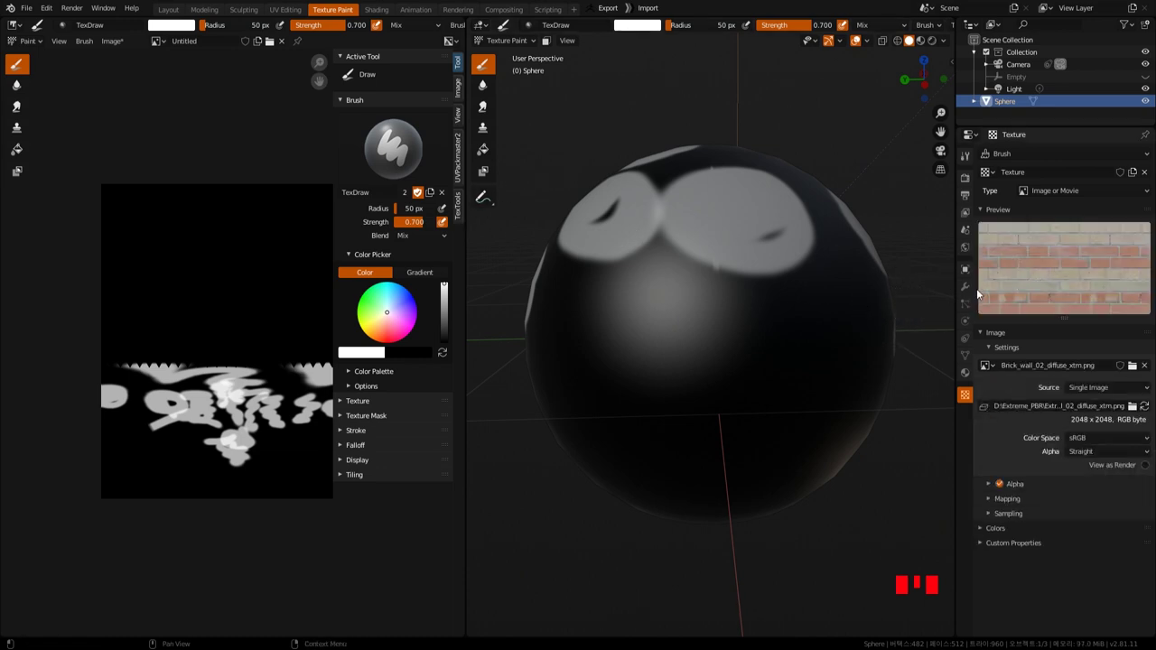
Step: Paint a few more white patches, then set the brush texture Mapping to Stencil so the brick overlays the sphere
drag(841, 373, 984, 531)
click(983, 531)
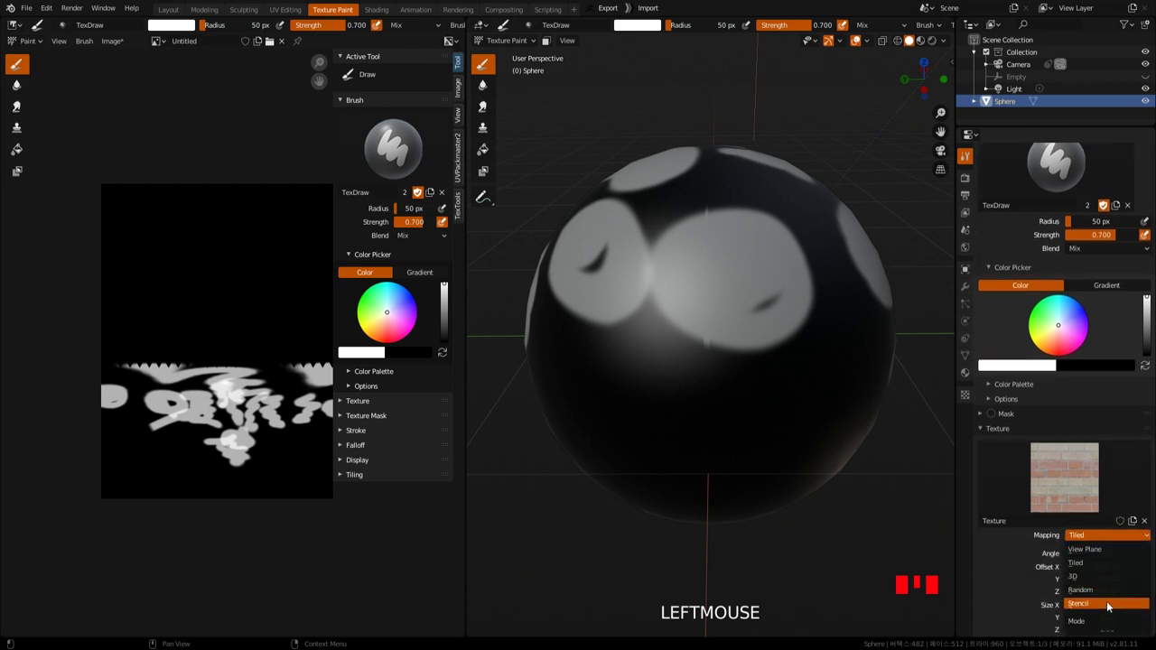
drag(732, 372, 642, 516)
drag(642, 516, 732, 371)
drag(732, 371, 753, 401)
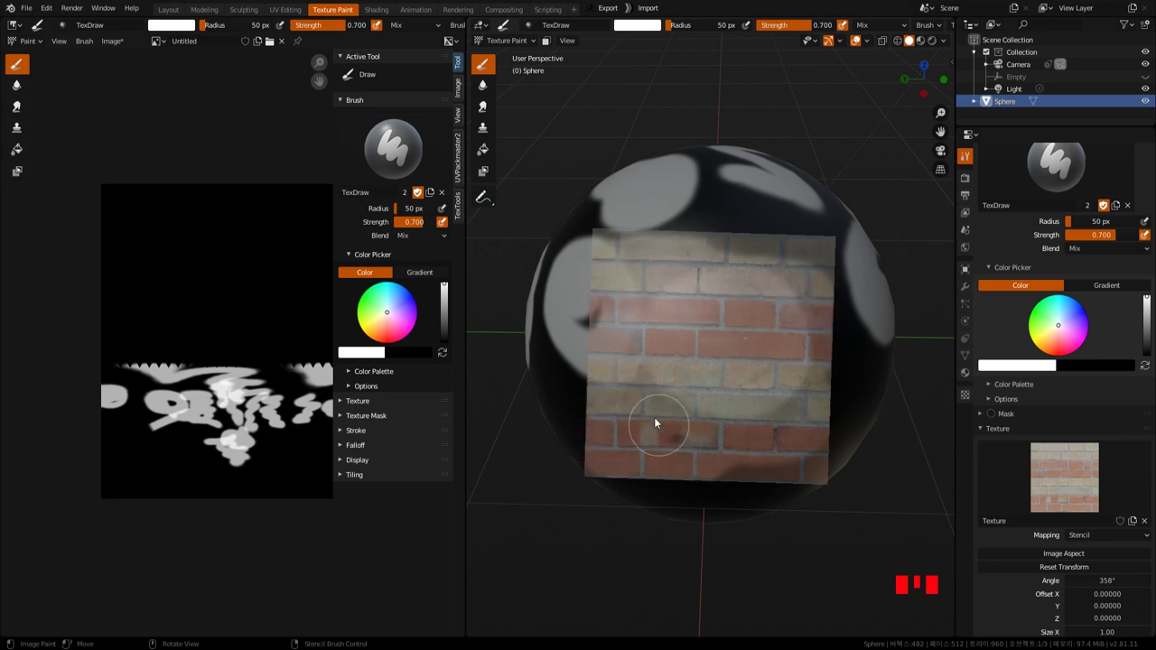
Step: Position the brick stencil over the sphere and enlarge the brush radius to 163 px
drag(732, 357, 800, 431)
drag(800, 432, 749, 322)
drag(749, 321, 771, 371)
drag(772, 370, 732, 410)
key(f)
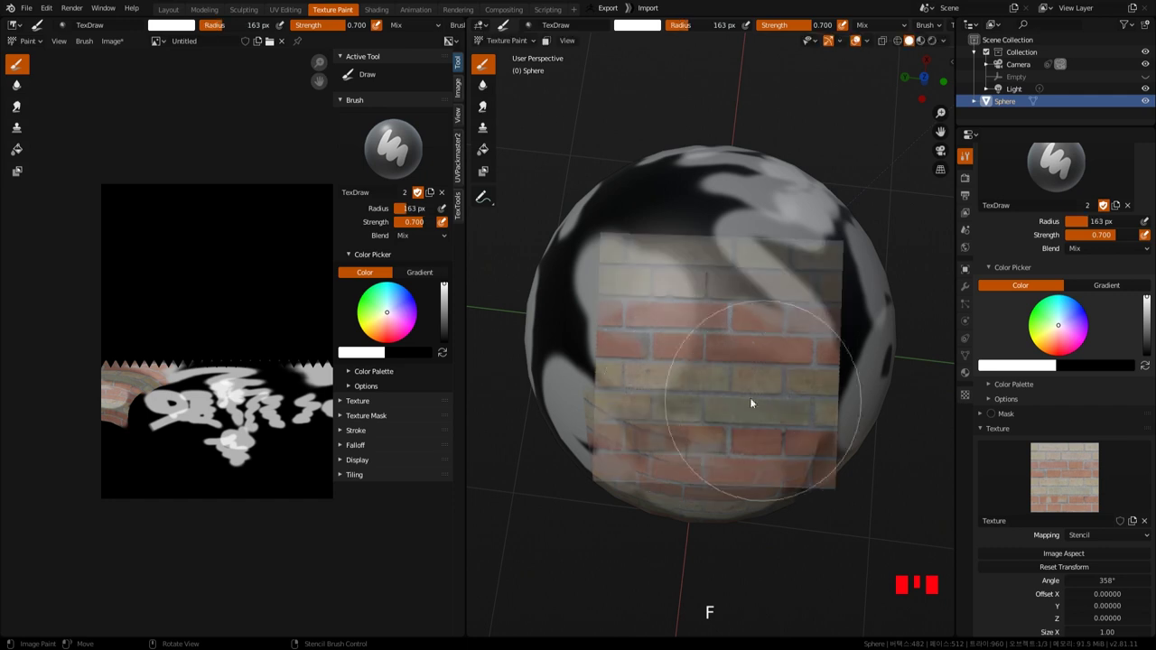
Step: Paint brick through the stencil over the front of the sphere and its lower left side
drag(725, 323, 715, 396)
drag(716, 396, 759, 364)
drag(758, 365, 693, 399)
drag(693, 400, 726, 306)
drag(726, 306, 741, 422)
middle_click(741, 422)
drag(728, 254, 187, 413)
right_click(187, 413)
drag(117, 439, 310, 486)
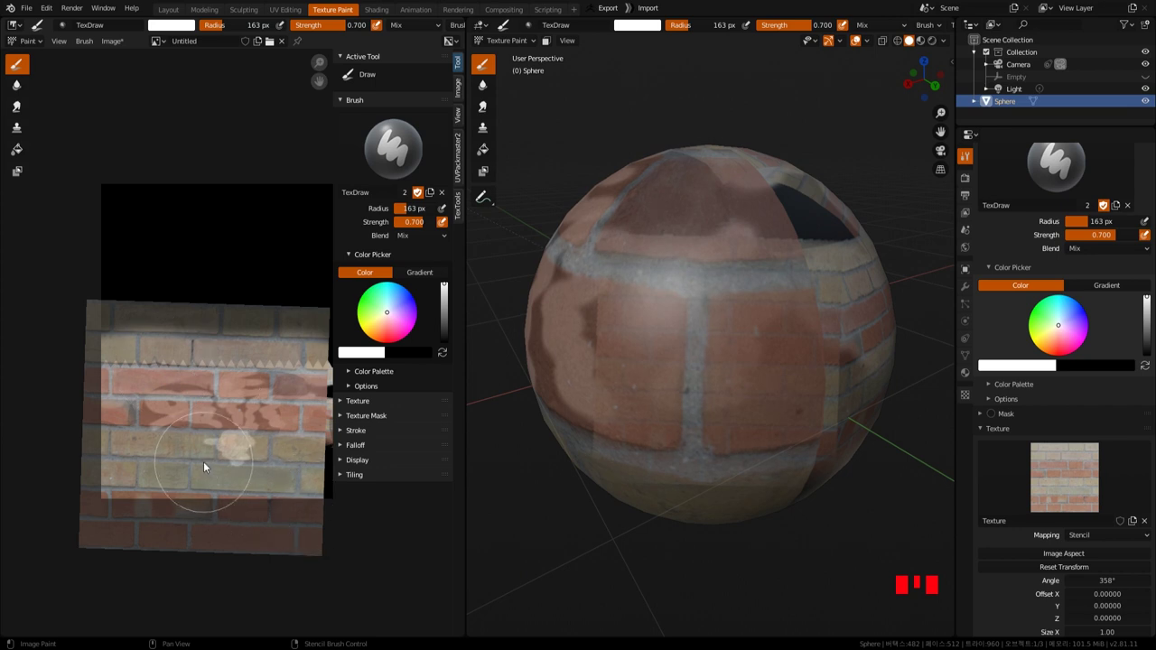
drag(219, 464, 95, 417)
drag(96, 417, 288, 493)
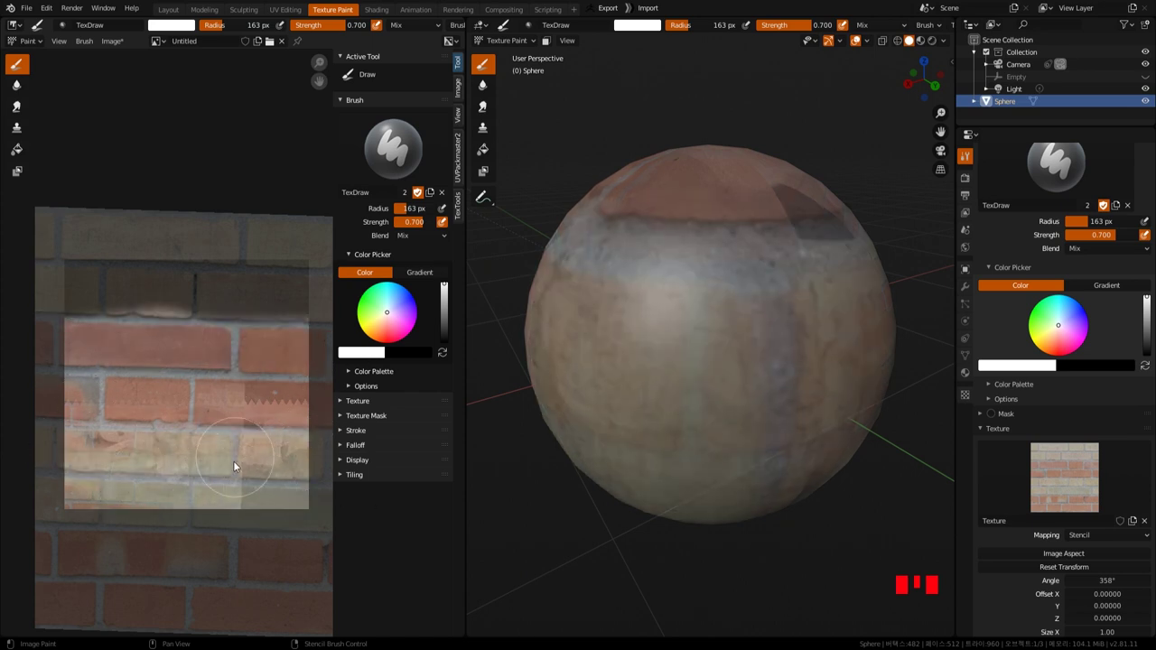
Step: Continue painting brick over the left side, repositioning the stencil between strokes
drag(293, 557, 244, 404)
drag(245, 404, 275, 464)
right_click(275, 463)
drag(256, 449, 211, 459)
right_click(211, 458)
drag(136, 415, 101, 467)
right_click(101, 467)
drag(61, 442, 767, 363)
drag(767, 362, 769, 419)
Step: Cover the remaining lower and right areas of the sphere with brick, then shrink the brush
scroll(down, 3)
drag(780, 436, 588, 472)
drag(588, 472, 596, 455)
drag(596, 454, 656, 453)
drag(655, 453, 780, 311)
drag(779, 310, 733, 408)
drag(733, 409, 751, 273)
drag(752, 273, 722, 341)
key(f)
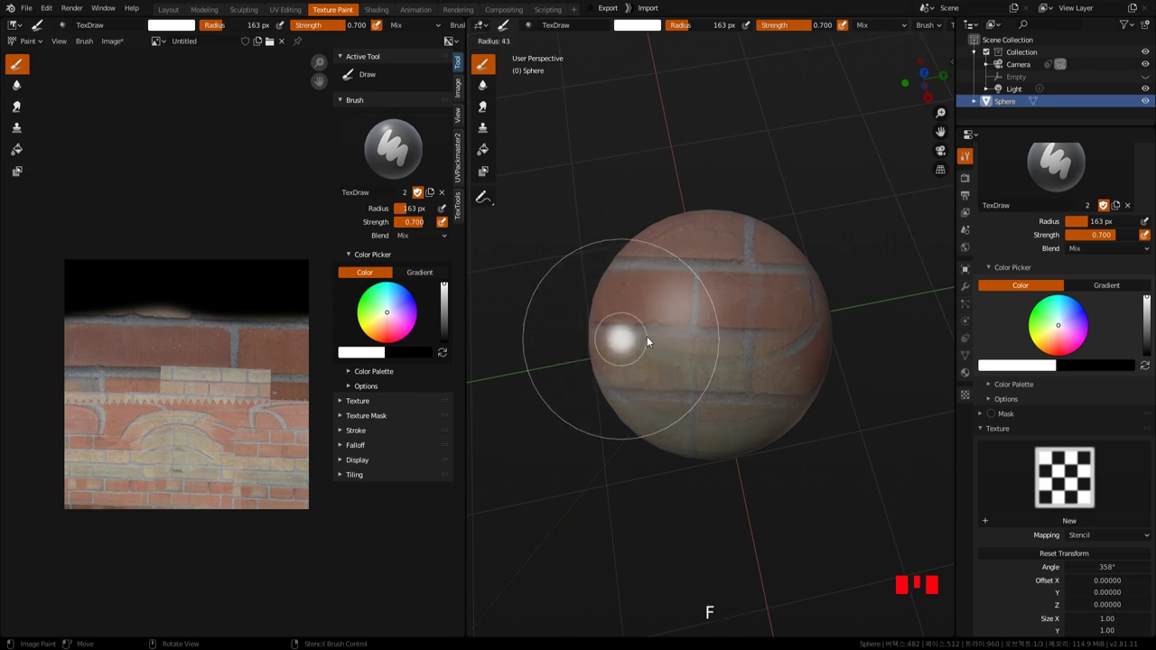
Step: Paint soft white smudges over the bricked sphere with a 43 px brush at Strength 0.353
drag(678, 337, 764, 367)
middle_click(764, 368)
drag(705, 299, 740, 328)
middle_click(740, 328)
drag(745, 331, 730, 353)
middle_click(731, 352)
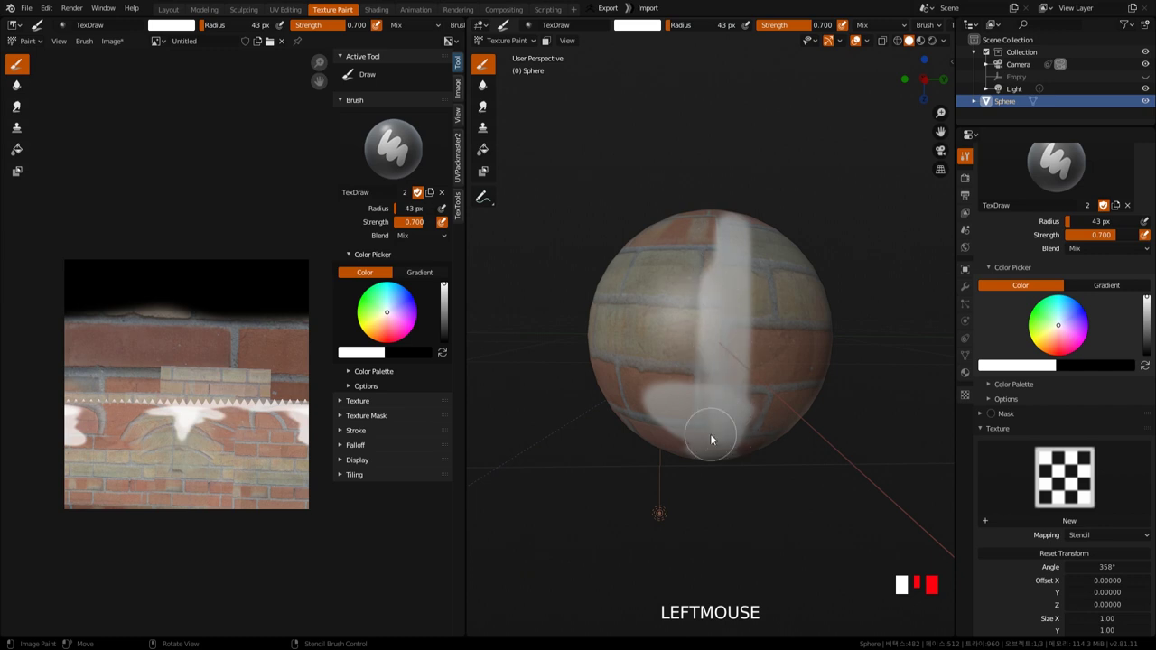
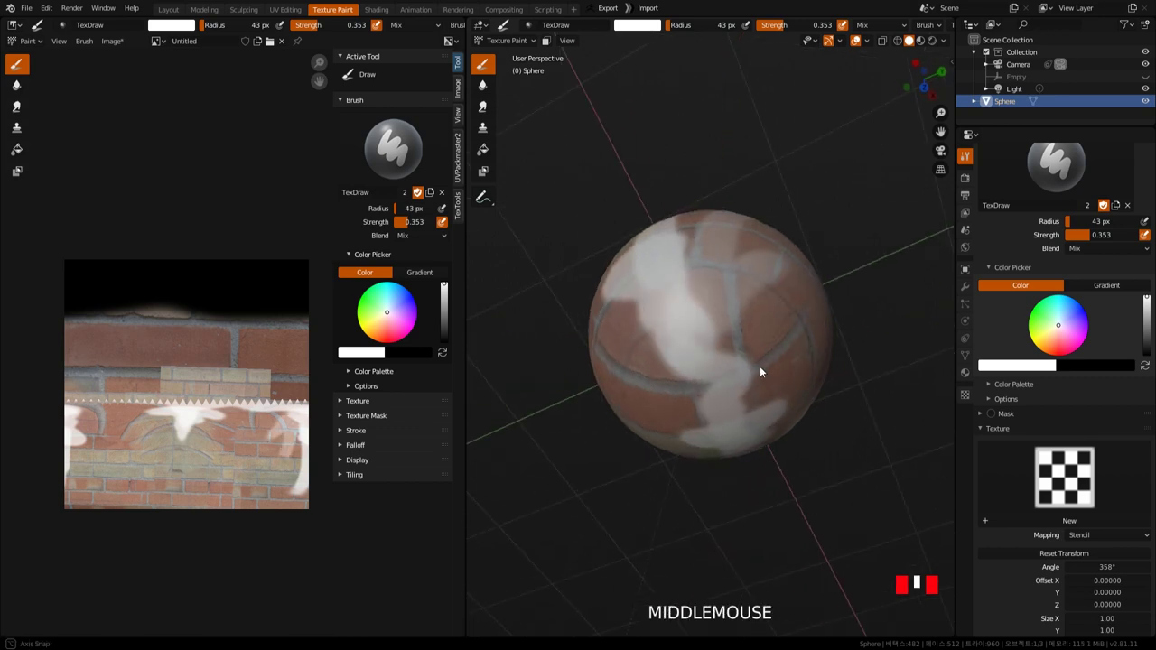
Step: Paint blue strokes on the front of the brick sphere at Strength 1.0 with a 19 px brush
drag(748, 312, 672, 352)
drag(672, 353, 698, 319)
drag(698, 319, 728, 365)
middle_click(728, 365)
Step: Switch the colour to red and paint red strokes over the sphere
drag(703, 302, 444, 224)
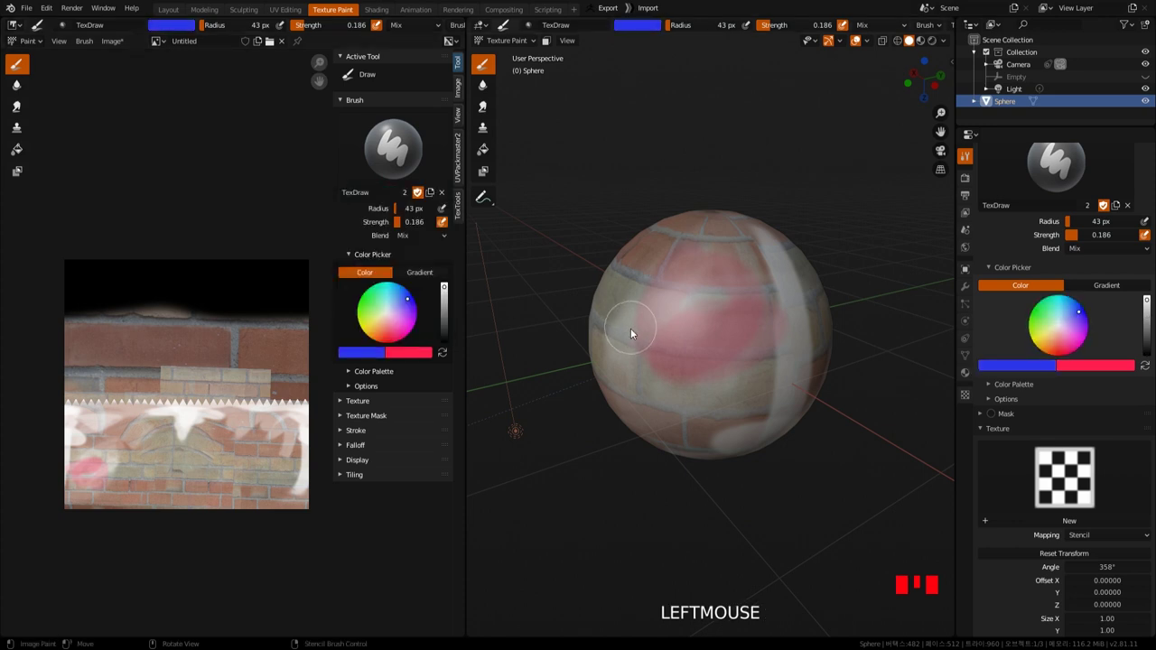
drag(699, 308, 751, 302)
key(f)
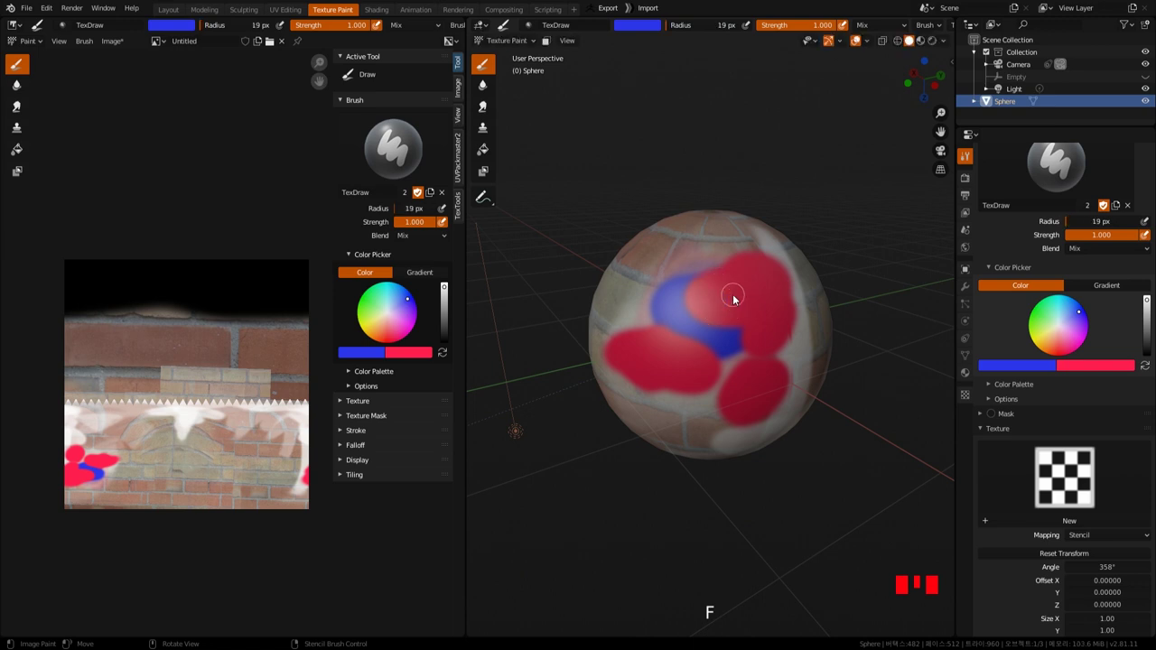